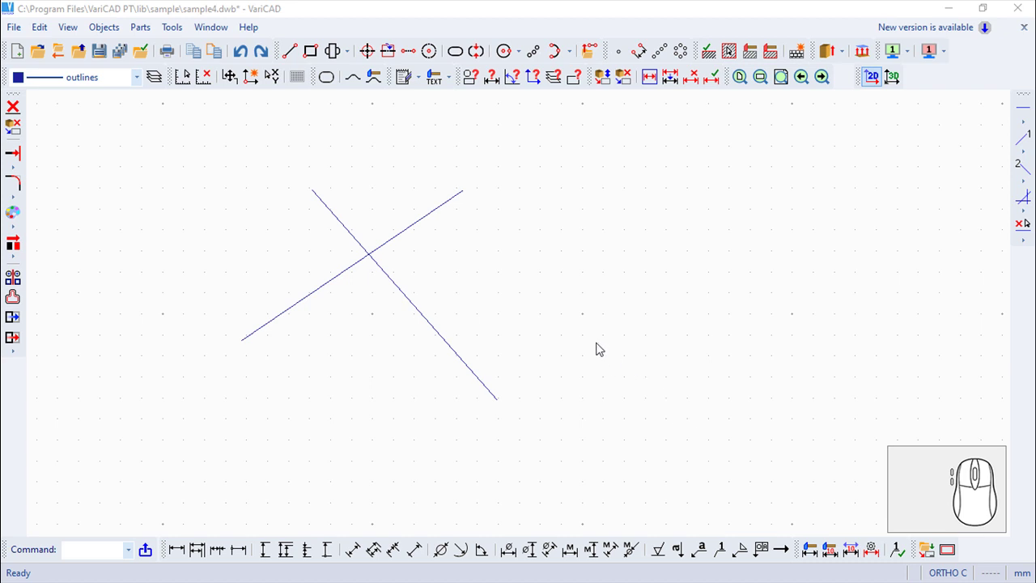
- Start the Corner command from Edit > Edit Object Geometry
click(46, 27)
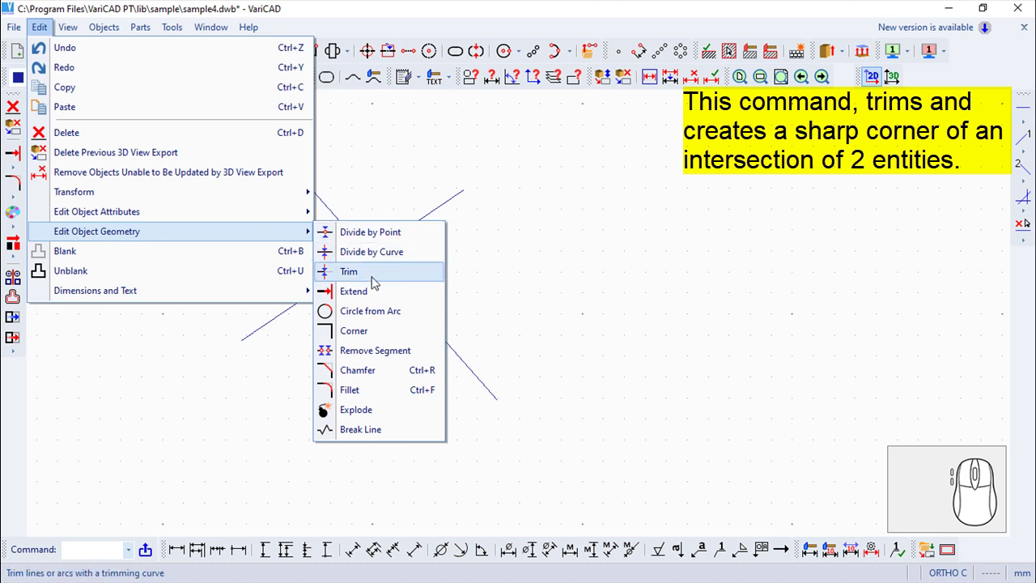
click(367, 332)
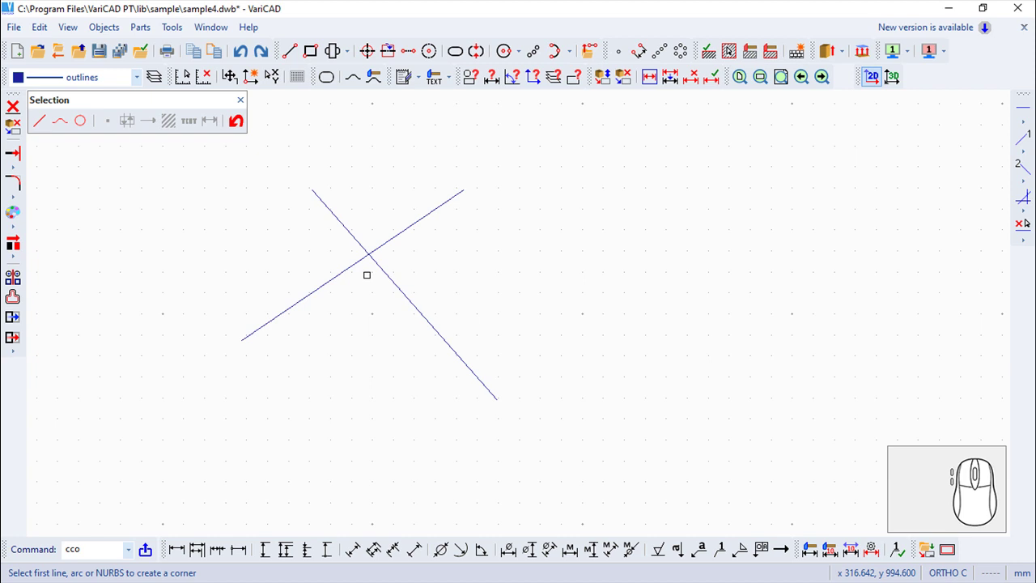